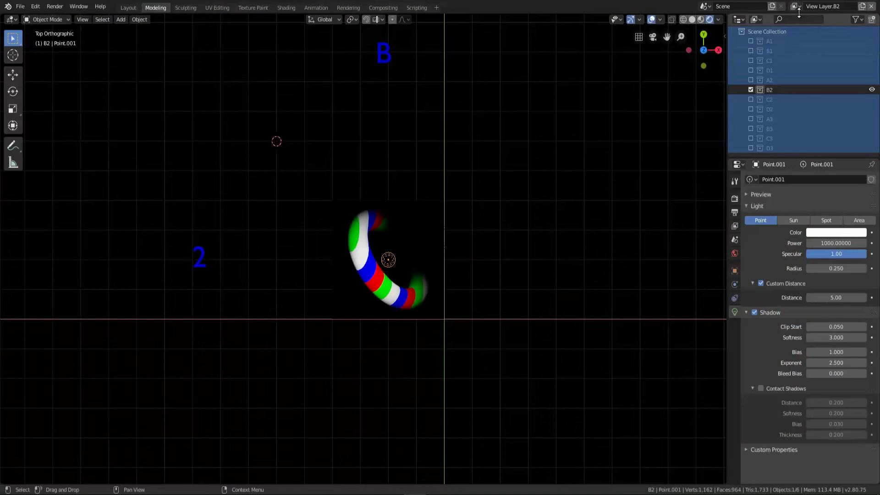
Switch to the full View Layer, duplicate the spotlight and move the copy into collection C2.
{"action": "left_click", "coordinate": [797, 9]}
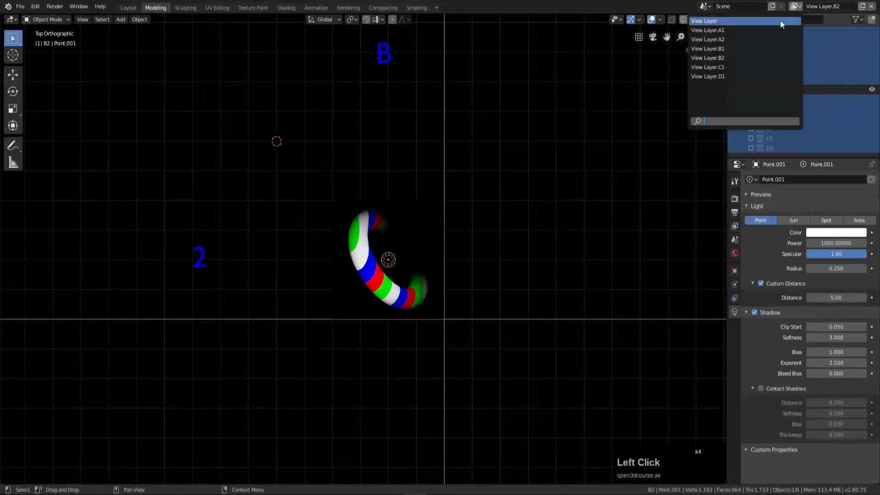
{"action": "left_click", "coordinate": [505, 146]}
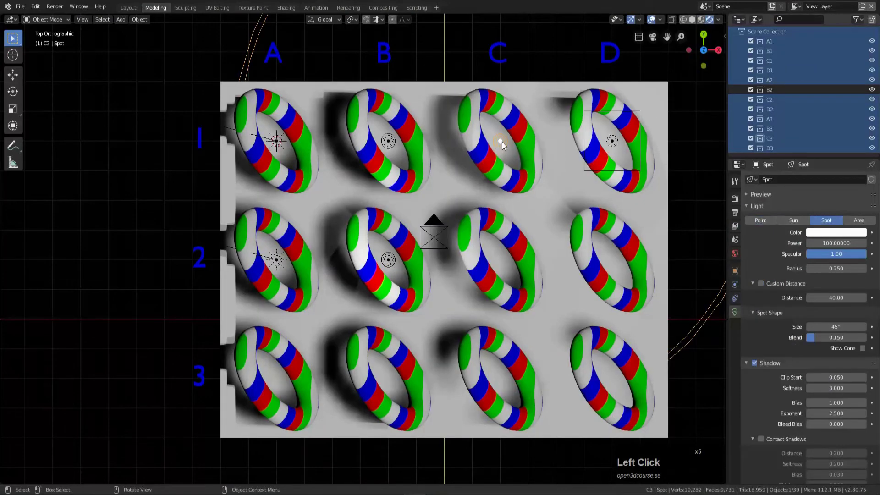
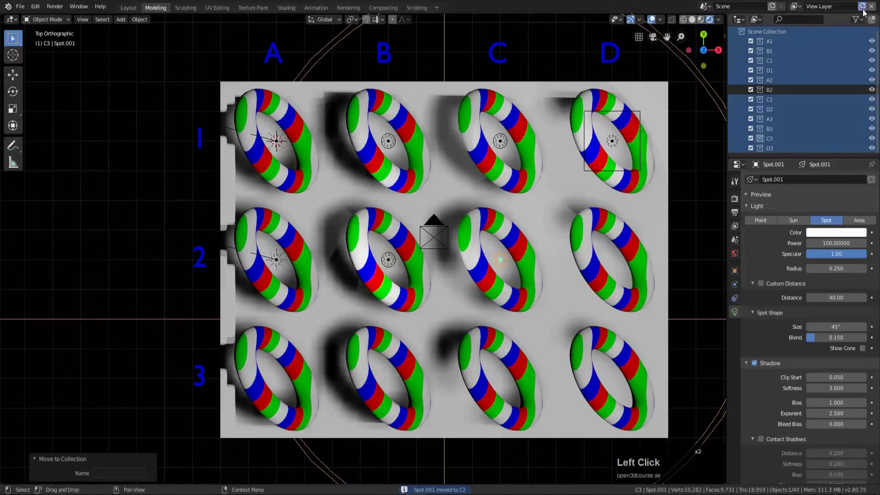
{"action": "key", "text": "BackSpace"}
{"action": "key", "text": "BackSpace"}
{"action": "key", "text": "BackSpace"}
{"action": "key", "text": "c"}
{"action": "key", "text": "Return"}
Make View Layer C2 the active view layer.
{"action": "left_click", "coordinate": [799, 105]}
{"action": "key", "text": "i"}
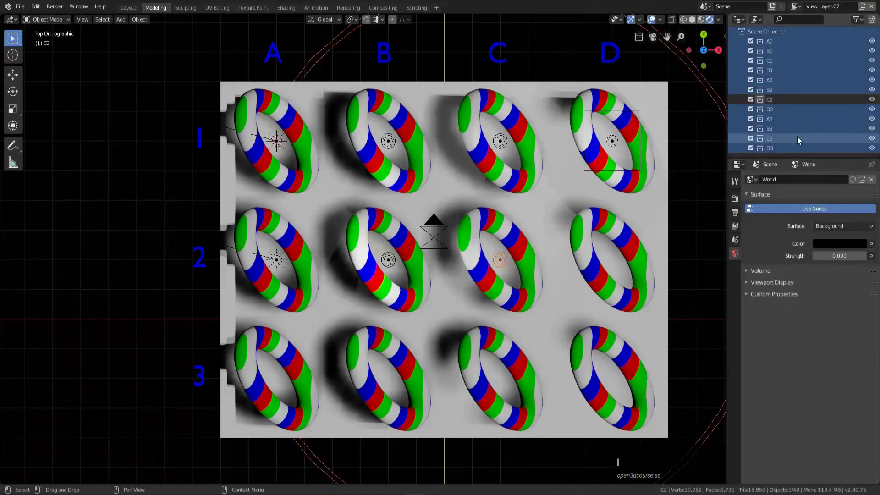
Select the spotlight above the C2 torus and narrow its cone size to about 26°.
{"action": "key", "text": "e"}
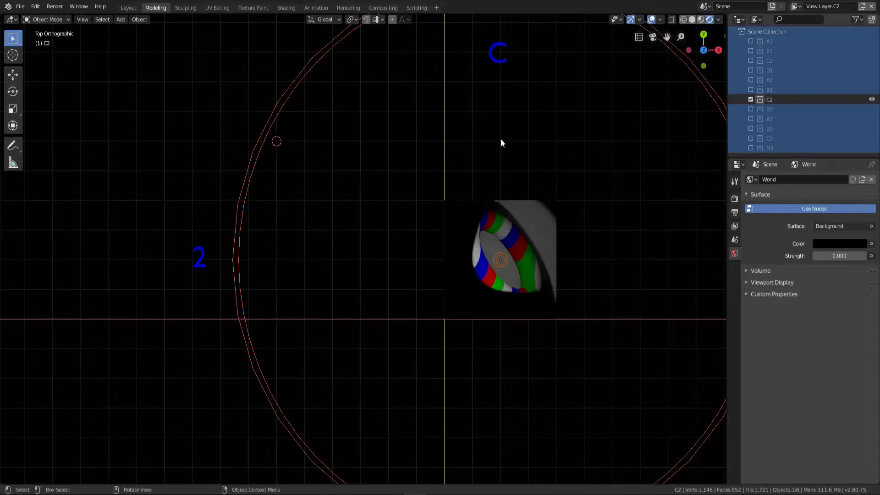
{"action": "left_click", "coordinate": [716, 95]}
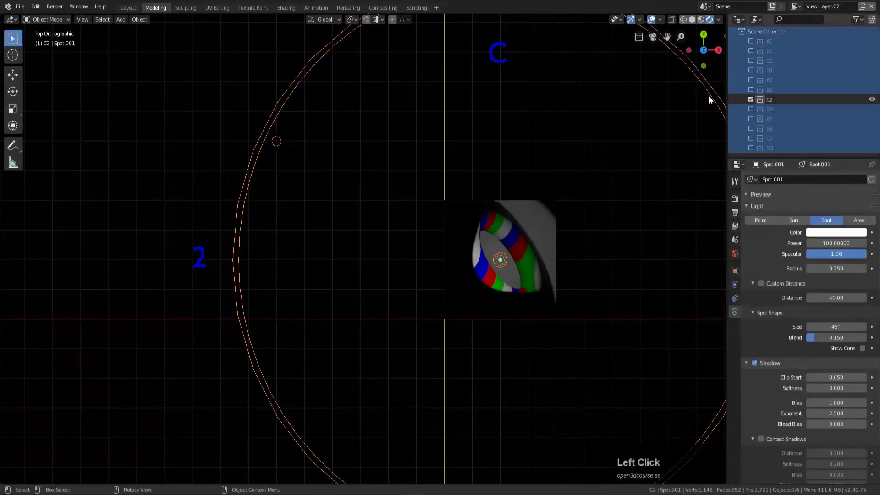
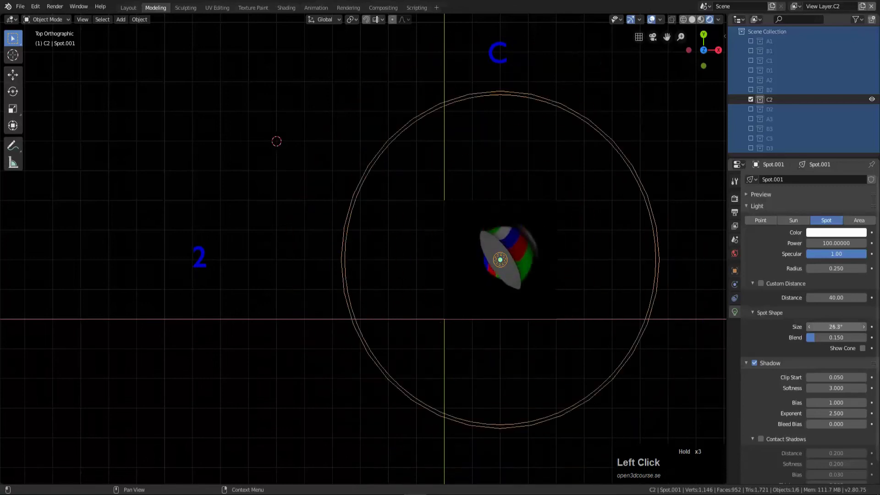
Give the C2 spotlight a 30° cone size and raise its blend to 1.000.
{"action": "key", "text": "KP_0"}
{"action": "key", "text": "Return"}
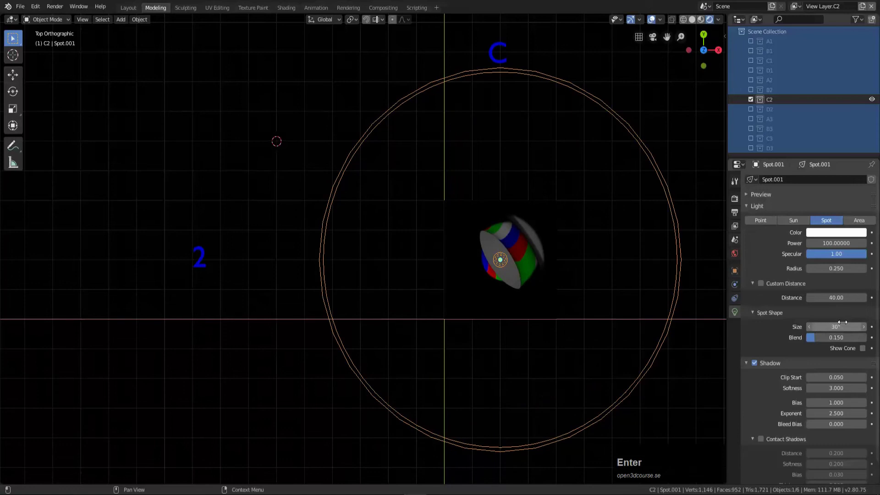
{"action": "scroll", "scroll_direction": "up", "scroll_amount": 3}
{"action": "middle_click", "coordinate": [562, 275]}
{"action": "left_click_drag", "start_coordinate": [814, 344], "coordinate": [815, 339]}
{"action": "left_click", "coordinate": [815, 339]}
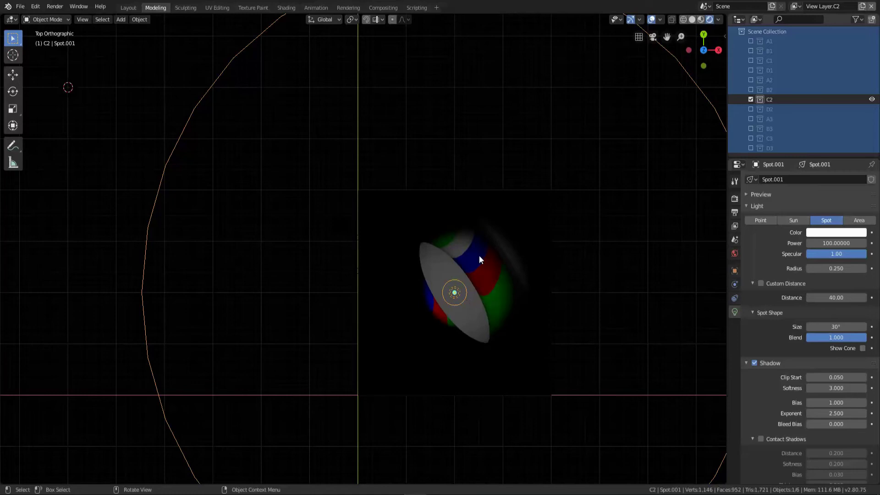
Snap the 3D cursor to the C2 torus and add an 8-unit cube centred on it.
{"action": "left_click", "coordinate": [482, 260]}
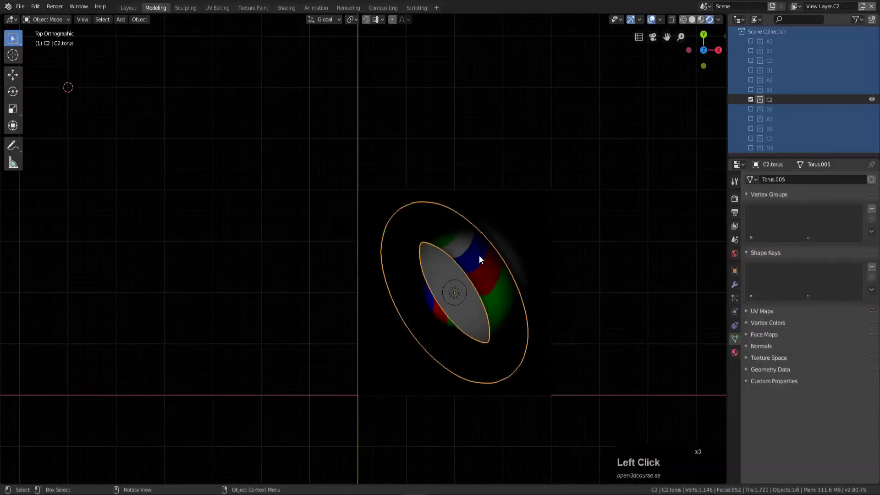
{"action": "key", "text": "shift+s"}
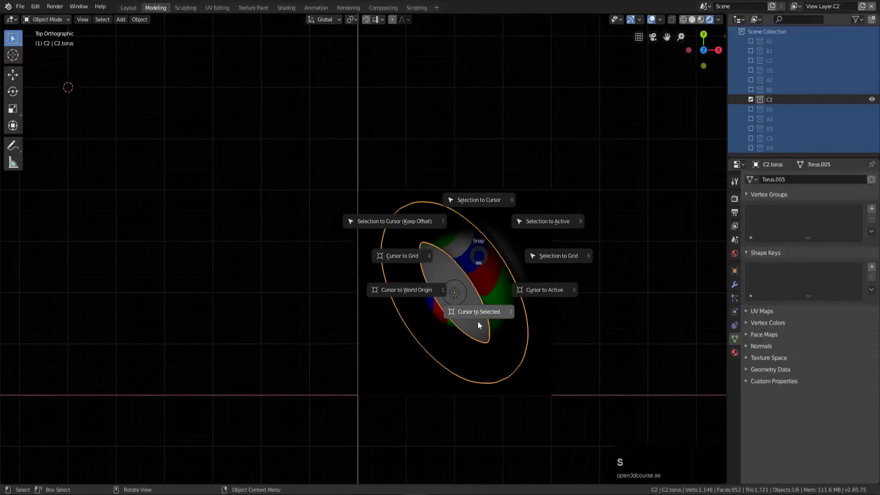
{"action": "left_click", "coordinate": [484, 318]}
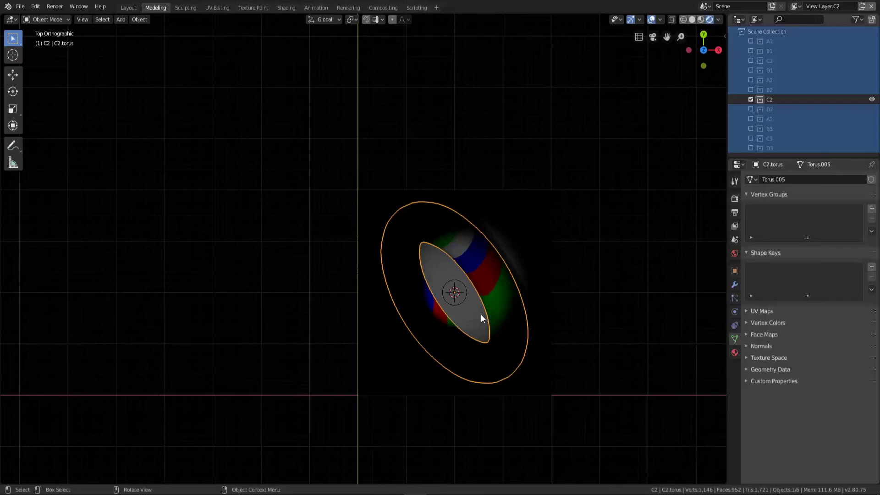
{"action": "key", "text": "shift+a"}
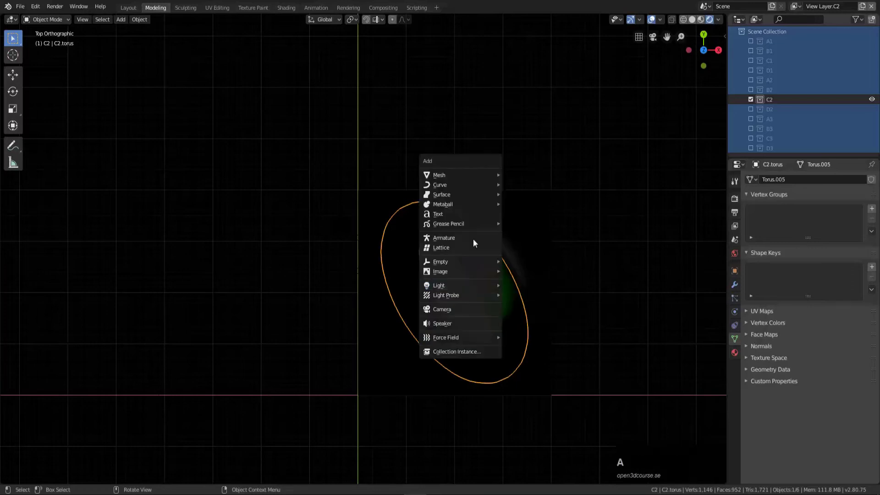
{"action": "left_click", "coordinate": [524, 188]}
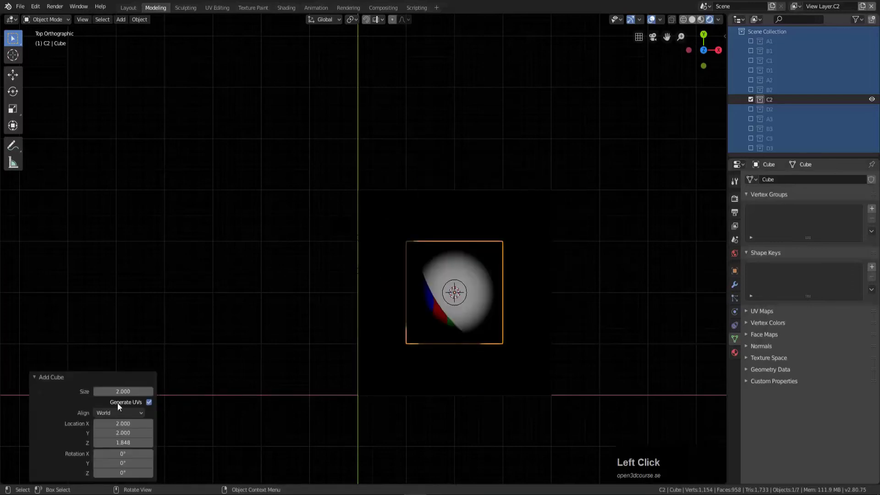
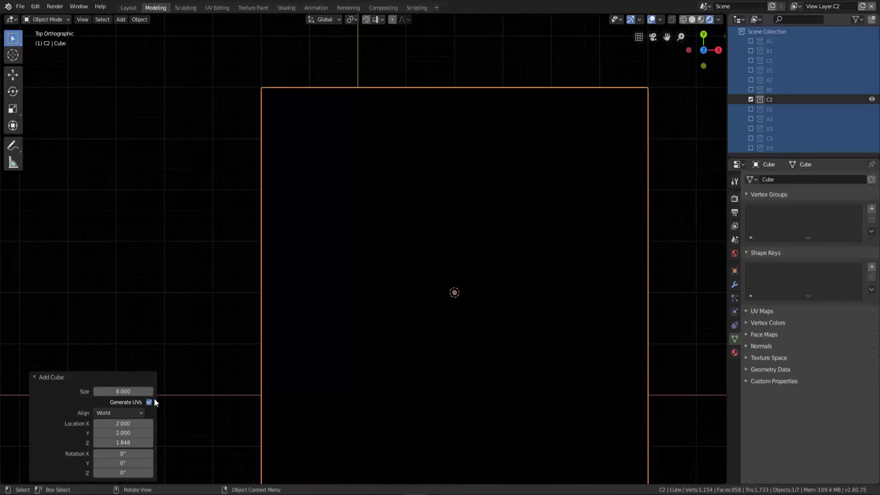
{"action": "scroll", "scroll_direction": "down", "scroll_amount": 3}
Show the scene in wireframe and check the cube around the torus from front and side views.
{"action": "key", "text": "z"}
{"action": "left_click", "coordinate": [108, 254]}
{"action": "middle_click", "coordinate": [443, 371]}
{"action": "scroll", "scroll_direction": "down", "scroll_amount": 3}
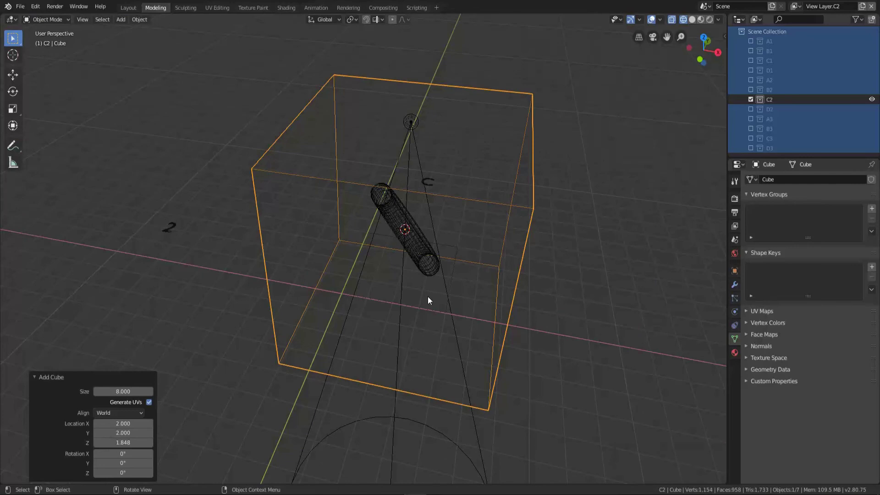
{"action": "left_click_drag", "start_coordinate": [518, 274], "coordinate": [412, 213]}
{"action": "key", "text": "KP_1"}
{"action": "key", "text": "KP_3"}
{"action": "key", "text": "KP_1"}
{"action": "key", "text": "Escape"}
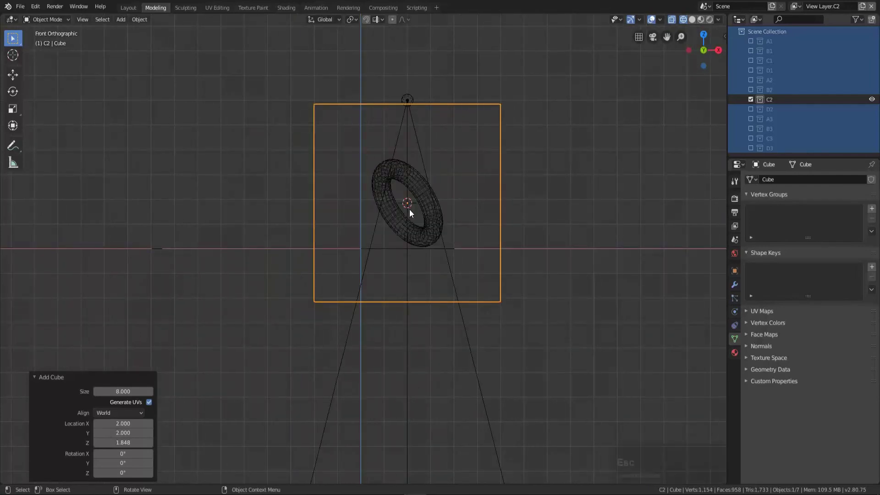
Move the enclosing cube into collection C2.
{"action": "key", "text": "m"}
{"action": "left_click", "coordinate": [413, 214]}
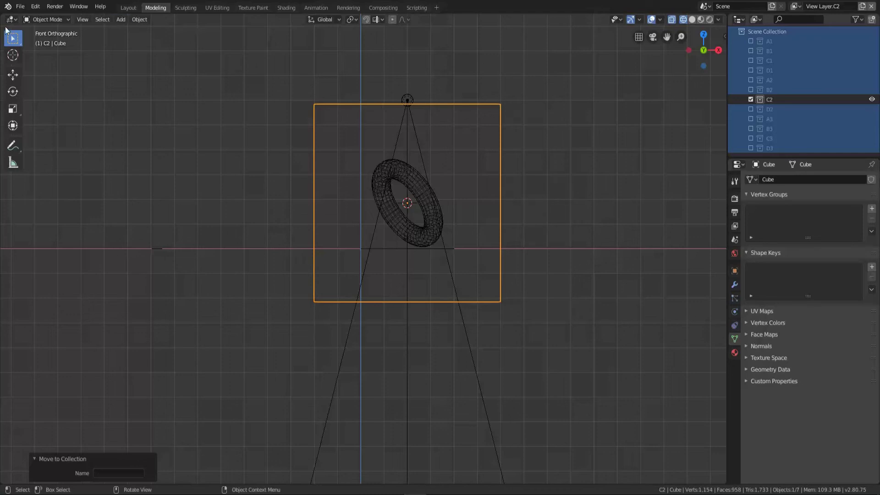
Switch the main area to the Shader Editor and create a new material for the cube.
{"action": "left_click", "coordinate": [10, 21]}
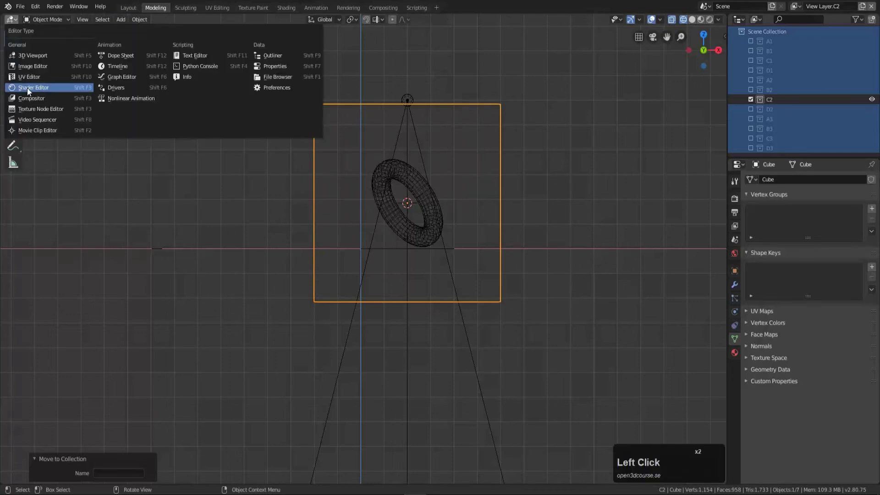
{"action": "left_click", "coordinate": [30, 91]}
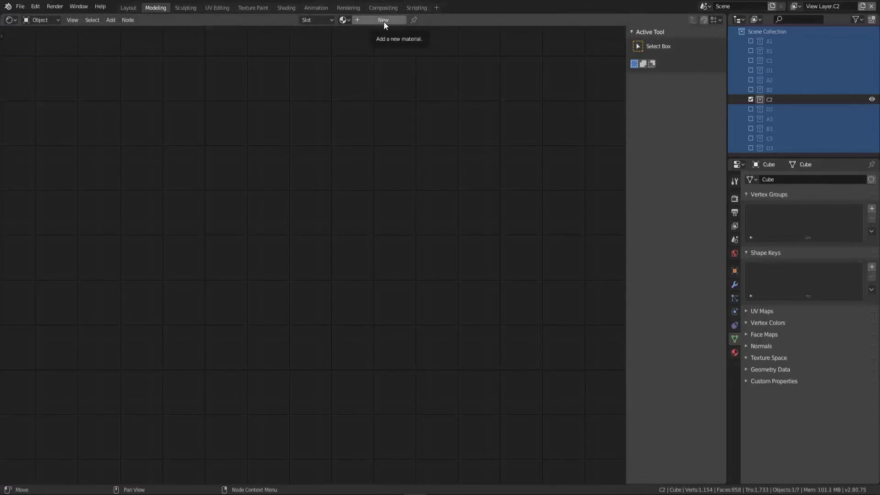
{"action": "left_click", "coordinate": [387, 26]}
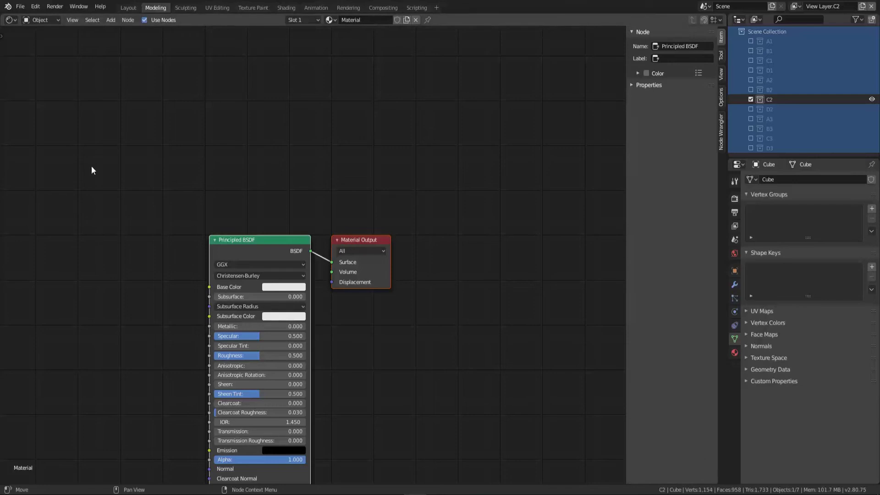
{"action": "left_click", "coordinate": [360, 245]}
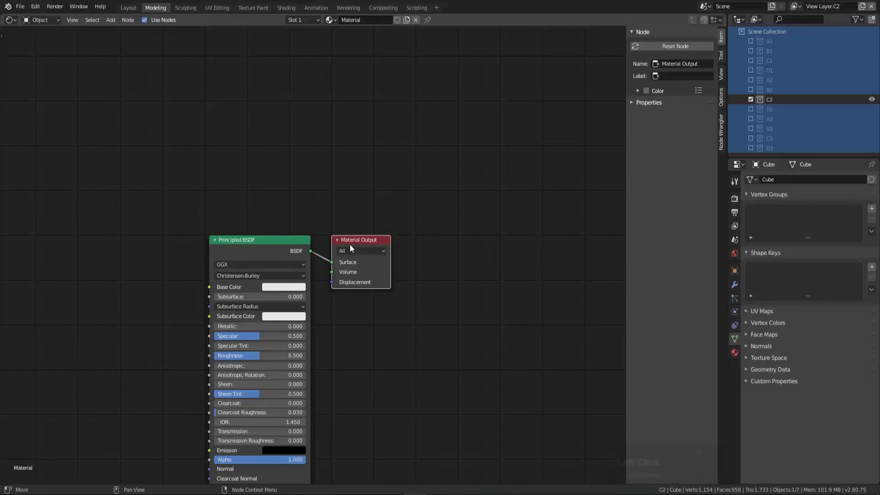
{"action": "key", "text": "g"}
{"action": "left_click", "coordinate": [422, 230]}
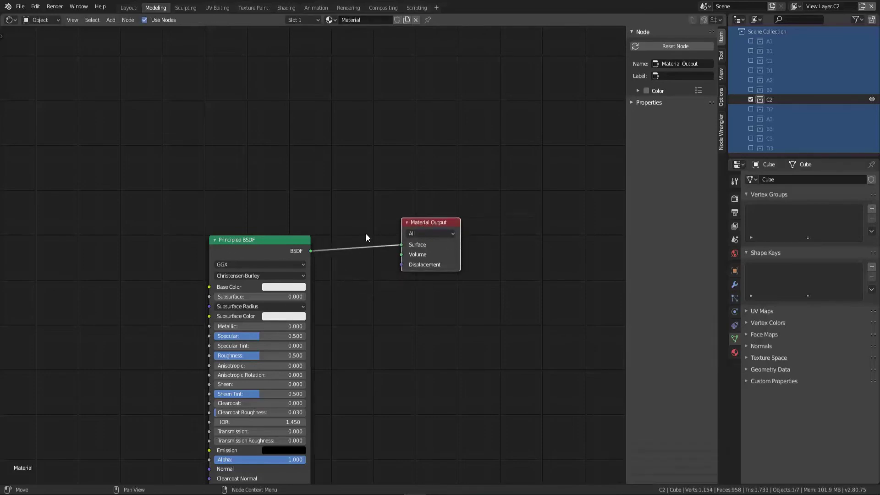
Remove the Principled BSDF node from the cube's material.
{"action": "left_click", "coordinate": [285, 244]}
{"action": "key", "text": "g"}
{"action": "left_click", "coordinate": [244, 220]}
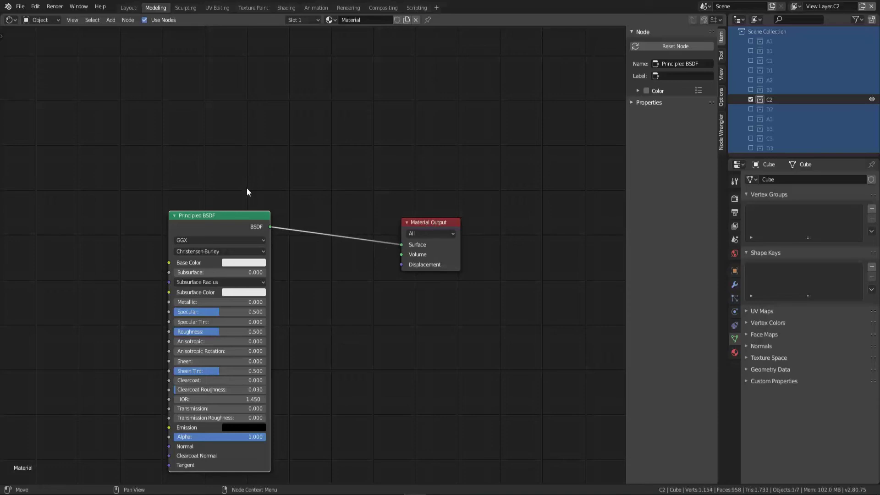
{"action": "left_click", "coordinate": [218, 221]}
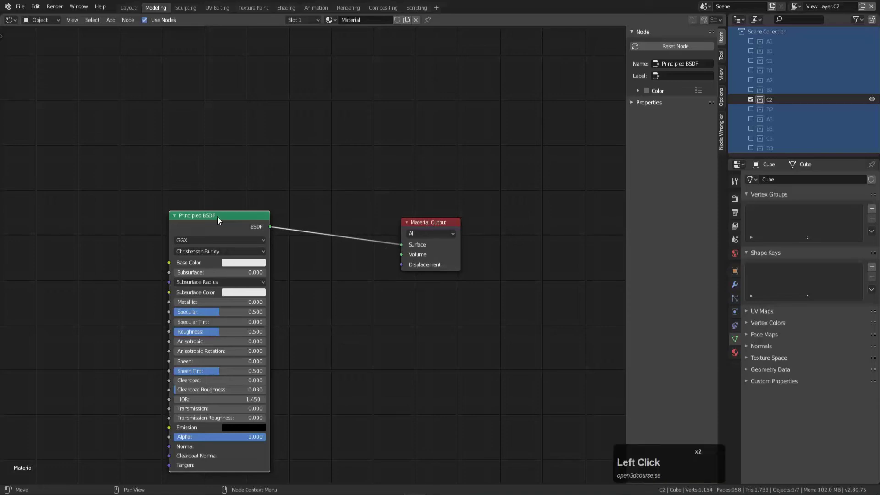
{"action": "left_click", "coordinate": [234, 216]}
{"action": "key", "text": "x"}
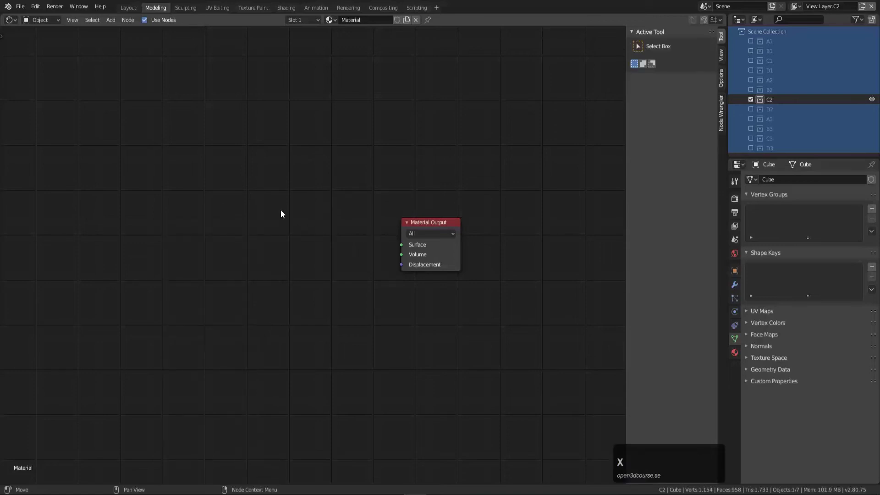
Add a Principled Volume node and wire it into the Material Output's Volume input.
{"action": "key", "text": "shift+a"}
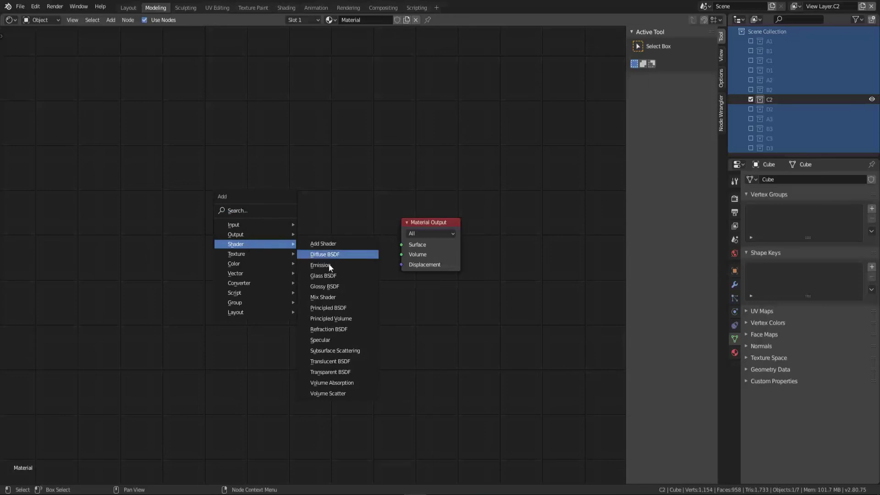
{"action": "left_click", "coordinate": [340, 318]}
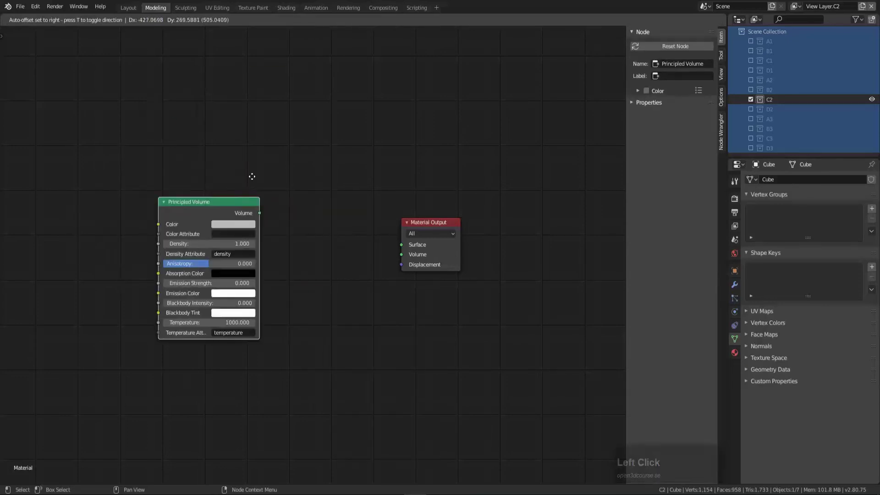
{"action": "key", "text": "Return"}
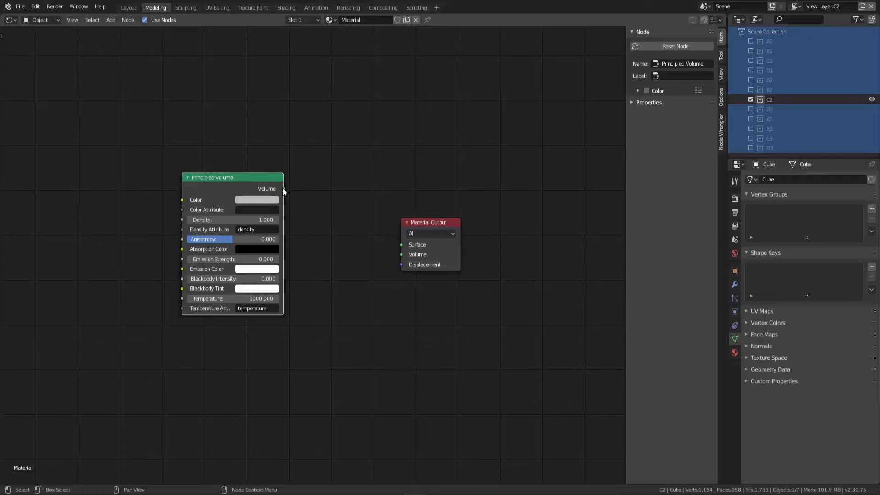
{"action": "left_click", "coordinate": [289, 194]}
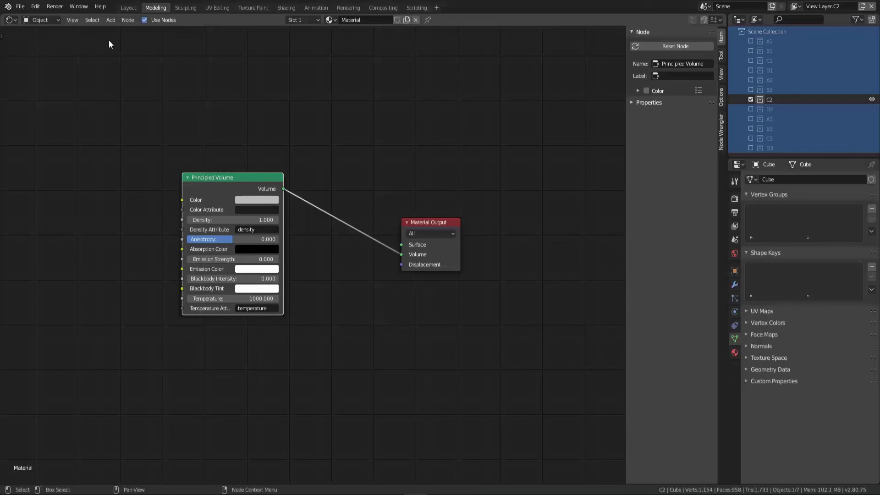
{"action": "left_click", "coordinate": [11, 23]}
Return to the 3D viewport in rendered camera view and inspect the fogged cube in perspective.
{"action": "left_click", "coordinate": [26, 59]}
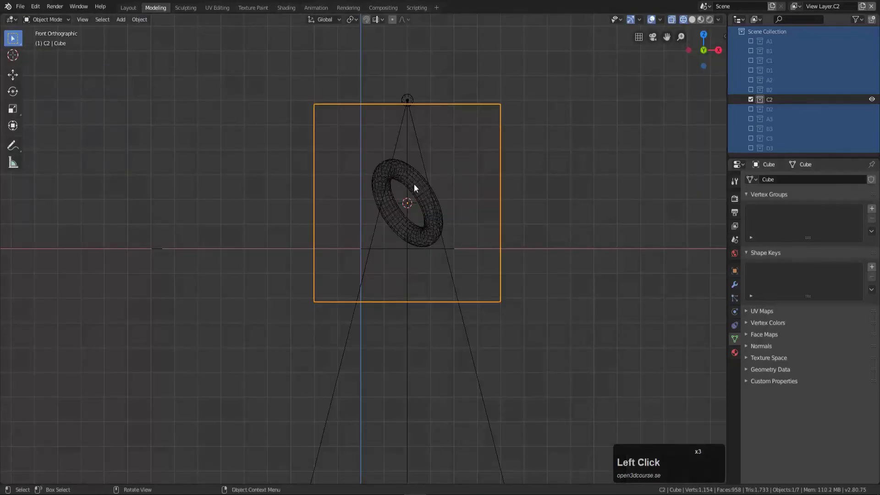
{"action": "key", "text": "KP_0"}
{"action": "key", "text": "z"}
{"action": "left_click", "coordinate": [472, 97]}
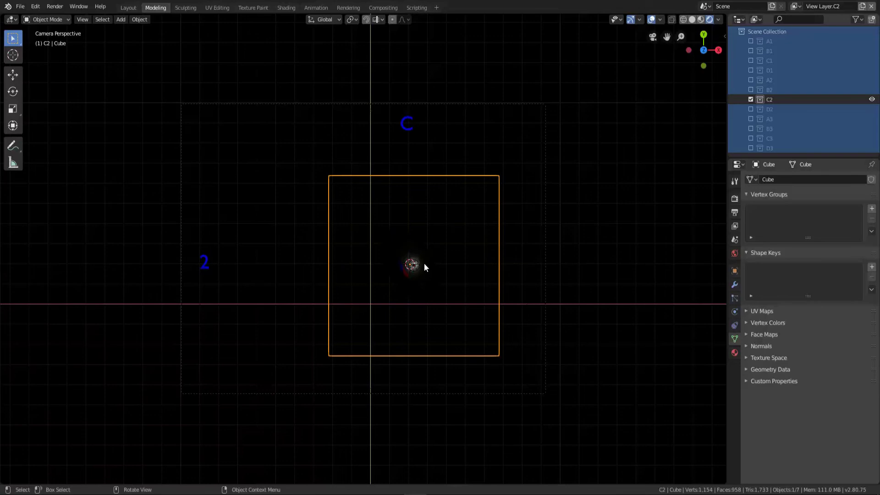
{"action": "middle_click", "coordinate": [416, 325]}
{"action": "scroll", "scroll_direction": "up", "scroll_amount": 3}
{"action": "middle_click", "coordinate": [411, 227]}
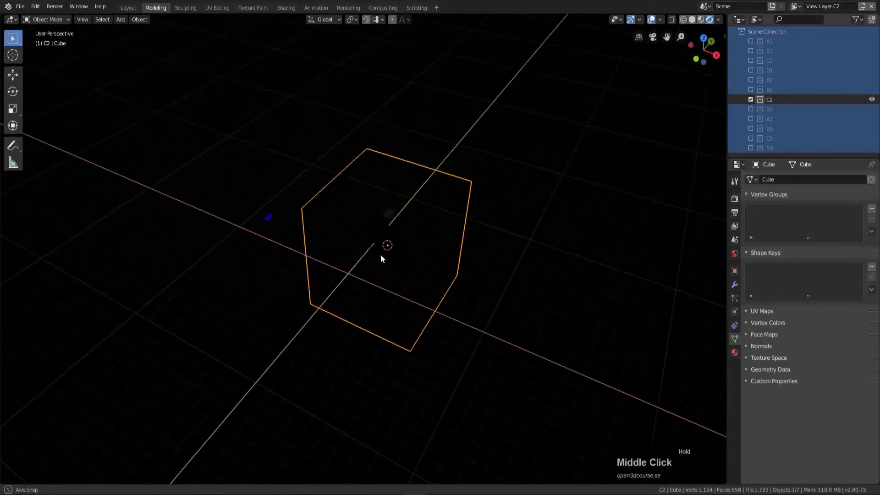
{"action": "scroll", "scroll_direction": "up", "scroll_amount": 3}
{"action": "scroll", "scroll_direction": "up", "scroll_amount": 3}
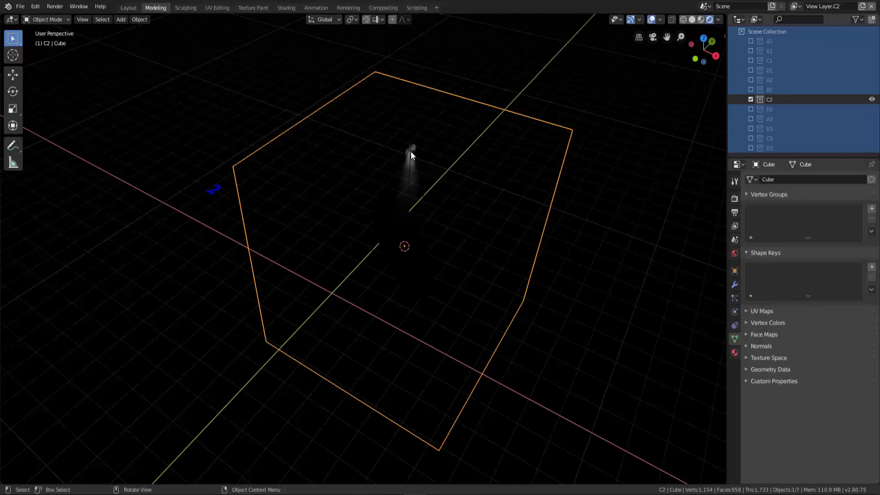
Set the spotlight's power to 10000 so its cone shows as a bright beam onto the torus.
{"action": "left_click", "coordinate": [414, 156]}
{"action": "left_click", "coordinate": [413, 156]}
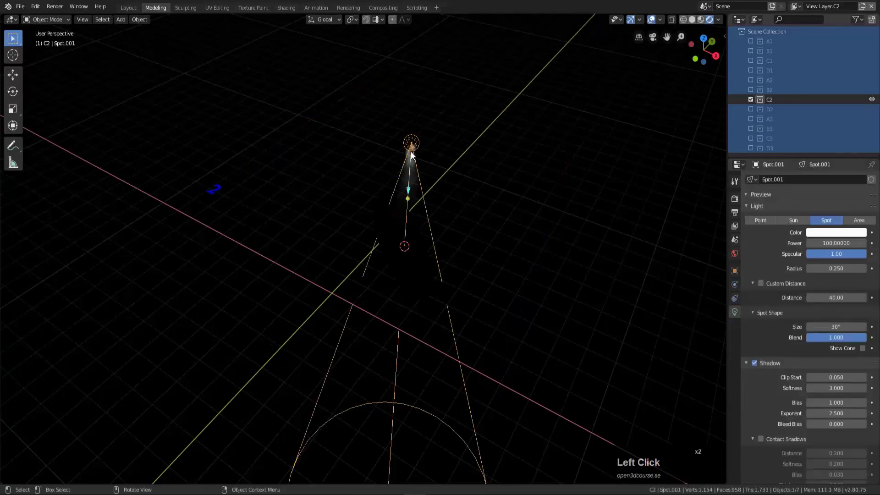
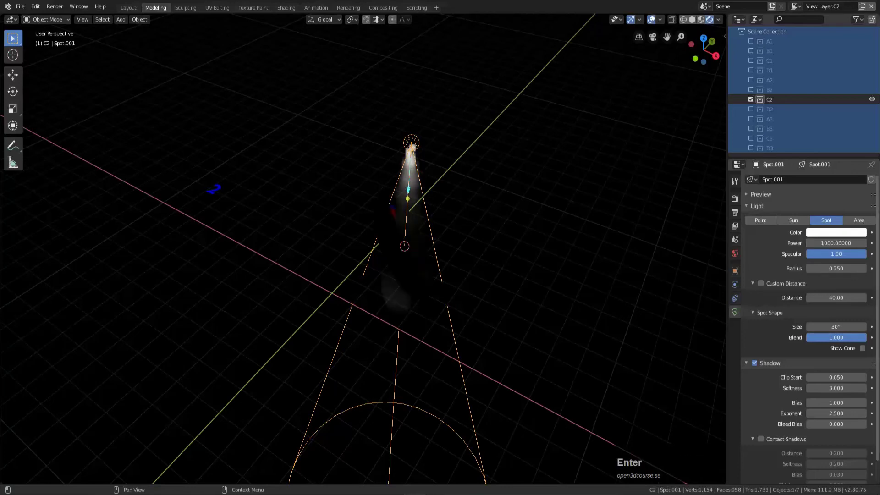
{"action": "middle_click", "coordinate": [429, 259]}
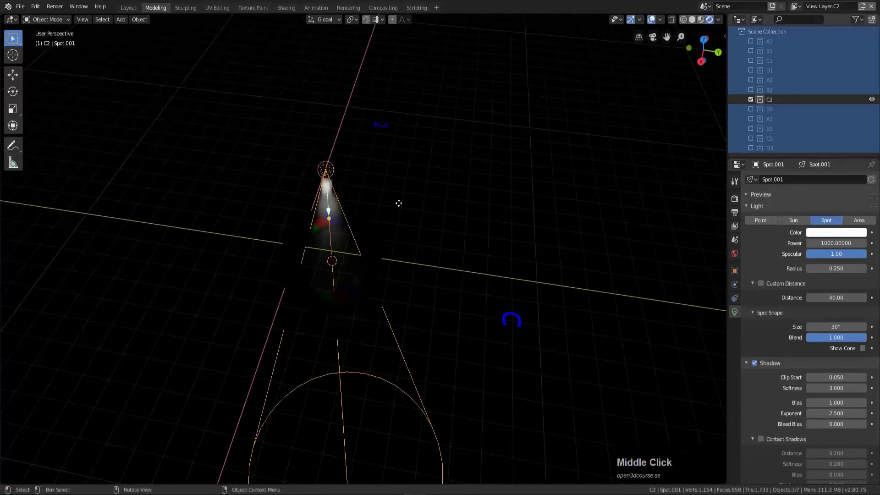
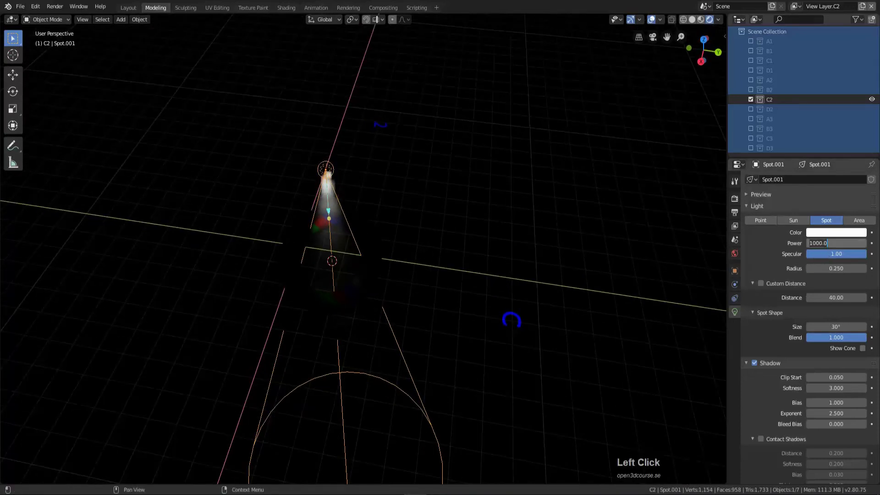
{"action": "key", "text": "KP_0"}
{"action": "key", "text": "Return"}
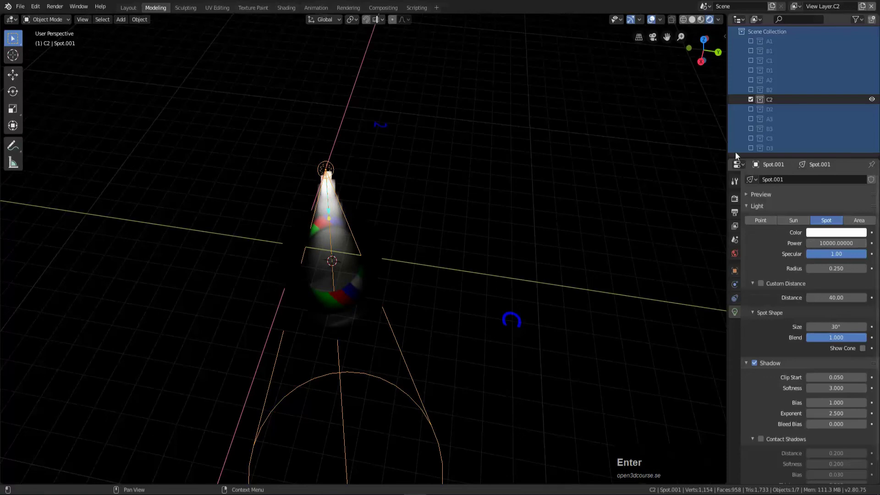
{"action": "middle_click", "coordinate": [333, 262]}
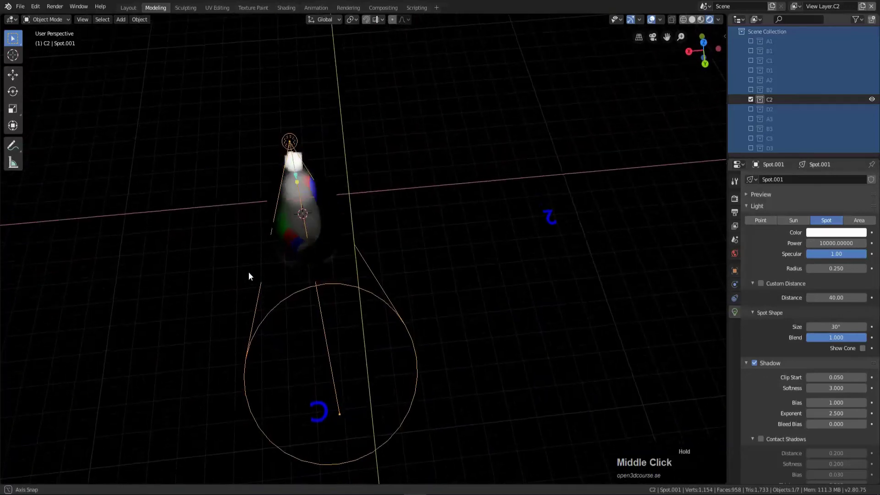
{"action": "middle_click", "coordinate": [315, 200]}
{"action": "scroll", "scroll_direction": "up", "scroll_amount": 3}
{"action": "scroll", "scroll_direction": "down", "scroll_amount": 3}
{"action": "middle_click", "coordinate": [331, 159]}
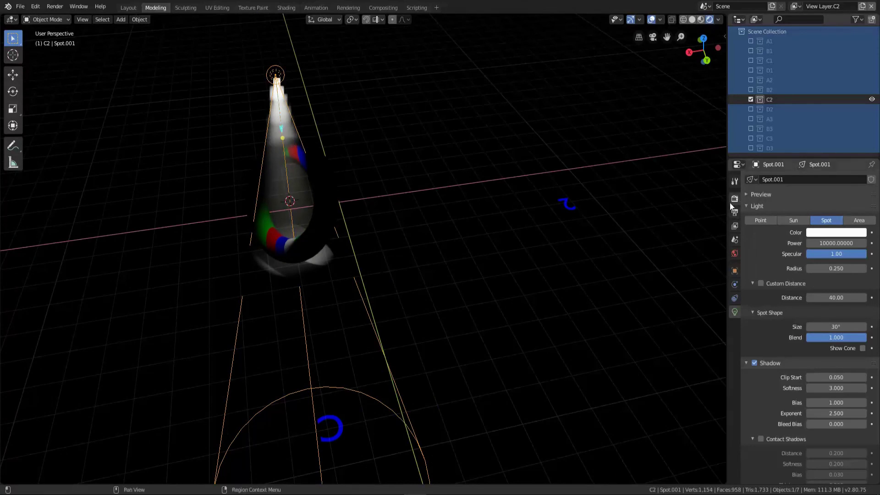
Set the Eevee volumetric tile size to 2px in the Render Properties.
{"action": "left_click", "coordinate": [735, 201]}
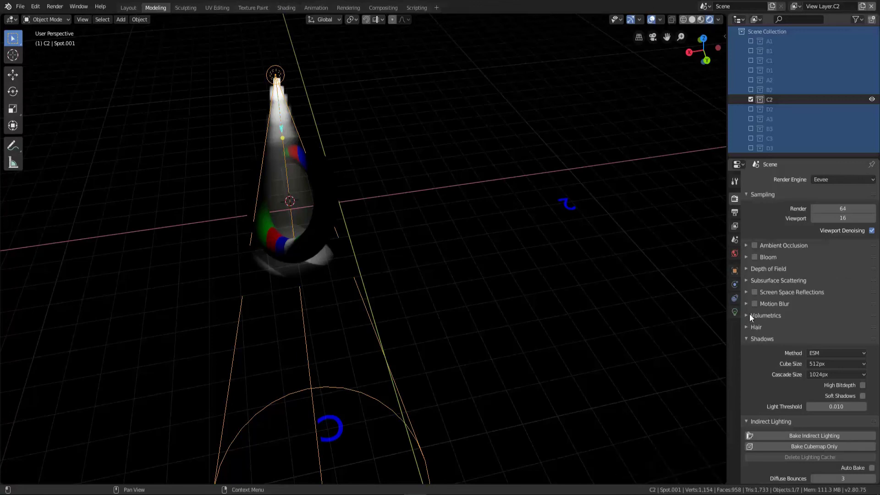
{"action": "left_click", "coordinate": [752, 319]}
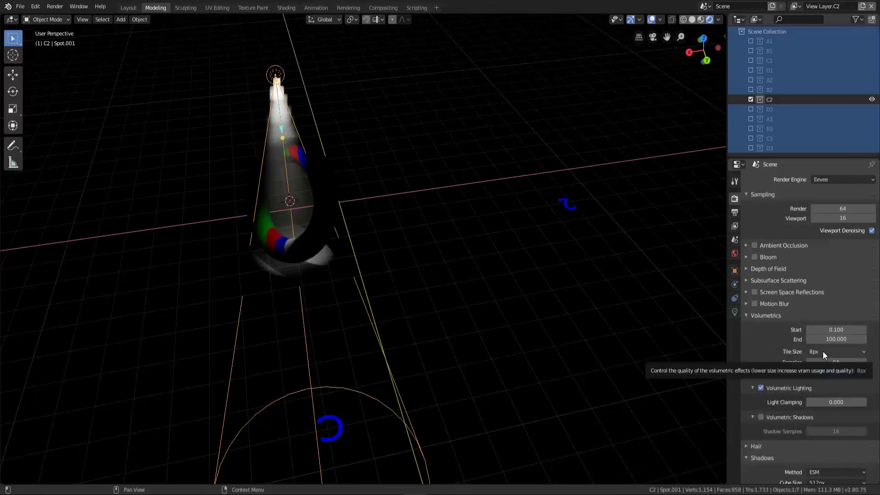
{"action": "left_click", "coordinate": [824, 349]}
{"action": "left_click", "coordinate": [820, 358]}
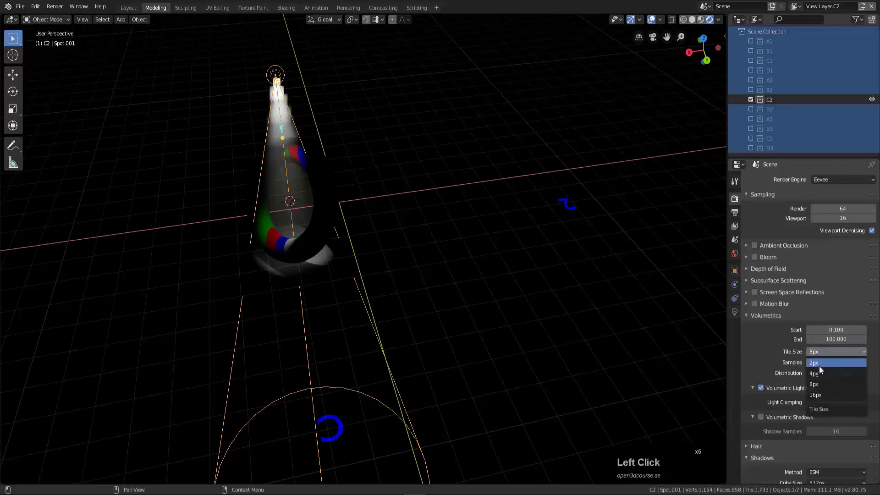
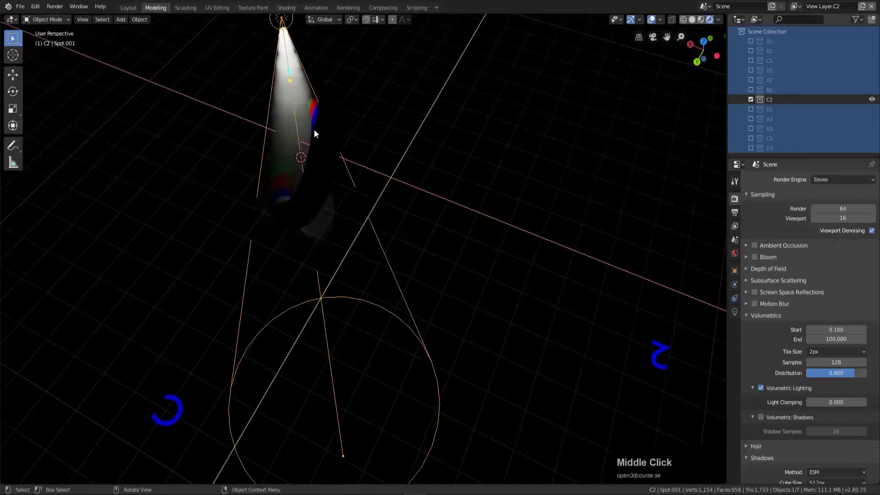
Orbit around the light cone, then view the scene from above and through the scene camera.
{"action": "left_click_drag", "start_coordinate": [318, 136], "coordinate": [255, 170]}
{"action": "middle_click", "coordinate": [254, 169]}
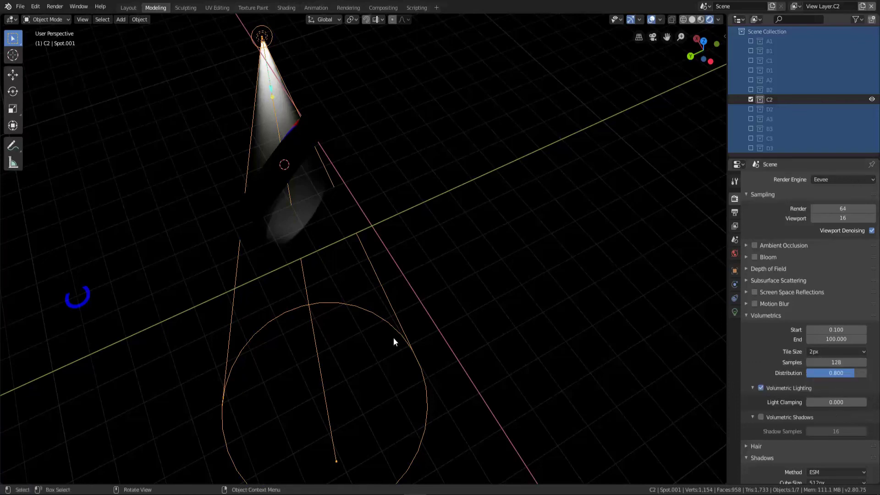
{"action": "middle_click", "coordinate": [176, 271]}
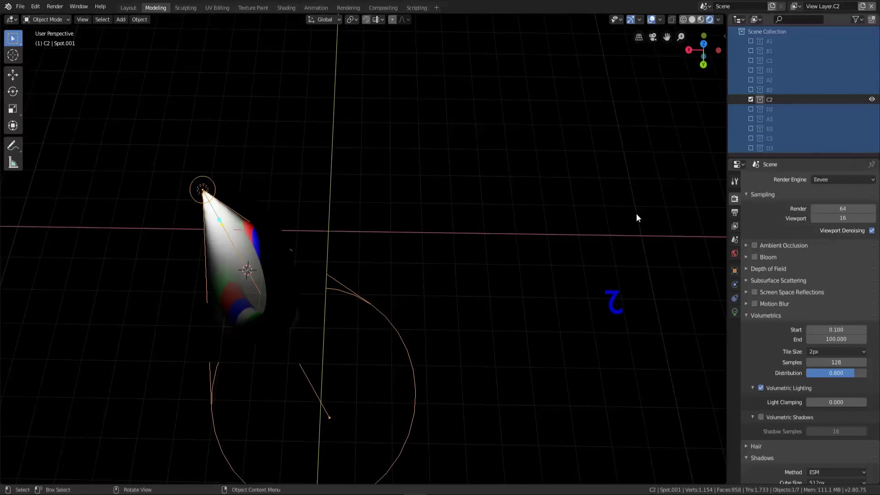
{"action": "middle_click", "coordinate": [206, 254]}
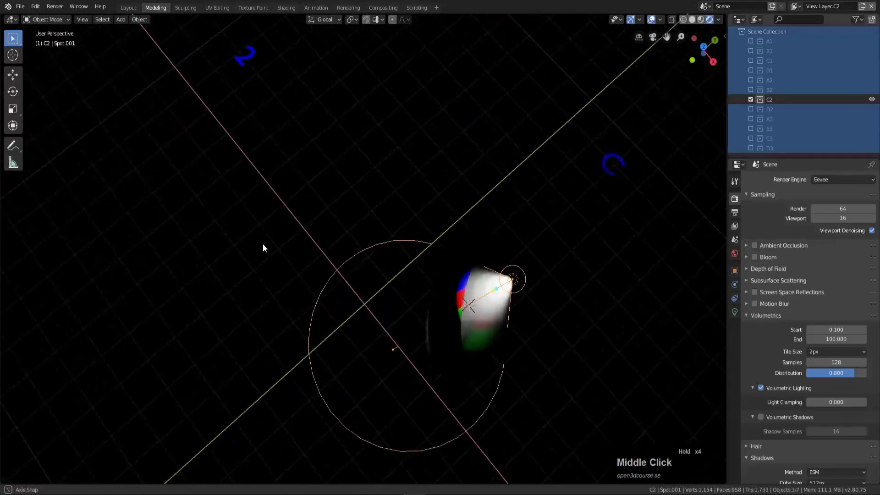
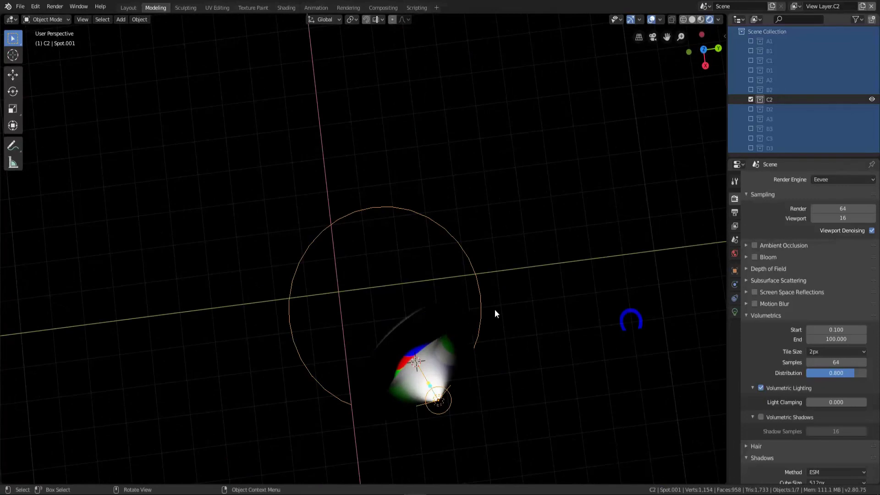
{"action": "key", "text": "KP_7"}
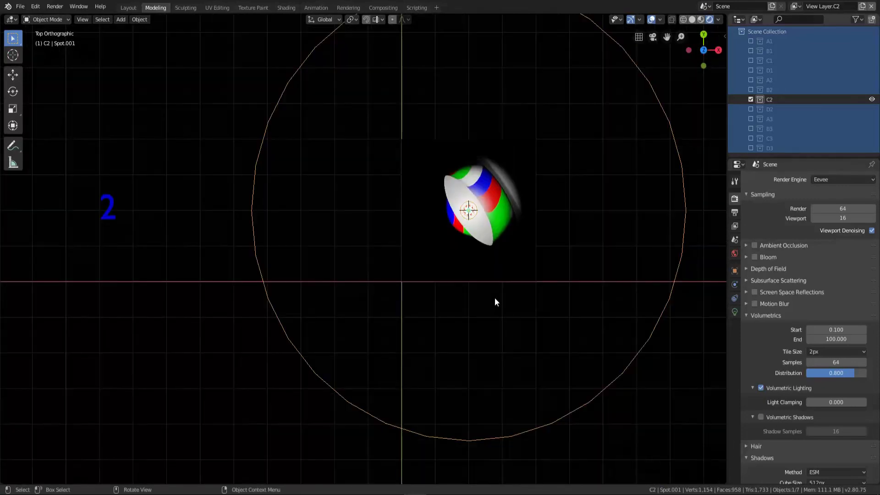
{"action": "key", "text": "KP_0"}
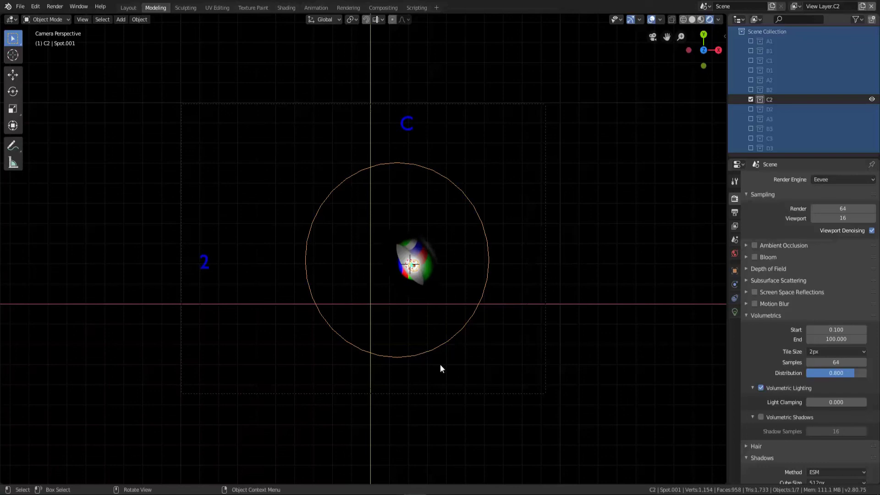
Rotate the spotlight about Y (about -16.9°) and move it beside the torus to angle its beam sideways.
{"action": "key", "text": "r"}
{"action": "key", "text": "y"}
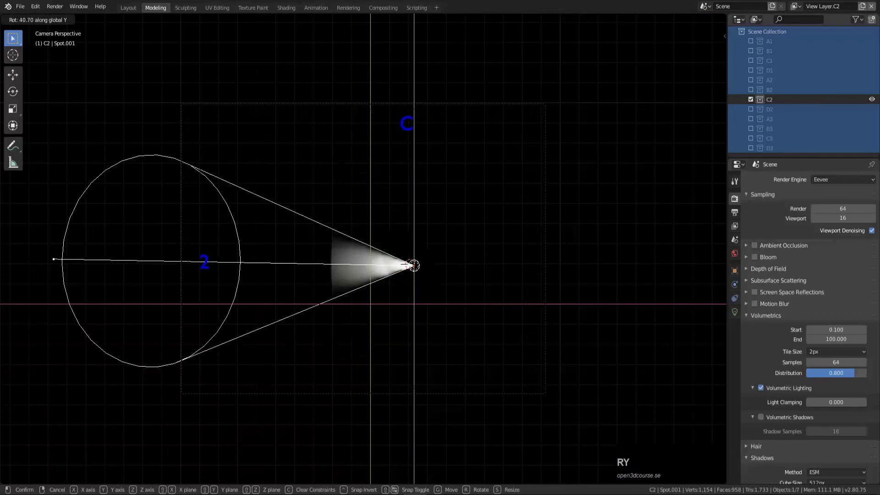
{"action": "left_click", "coordinate": [345, 362]}
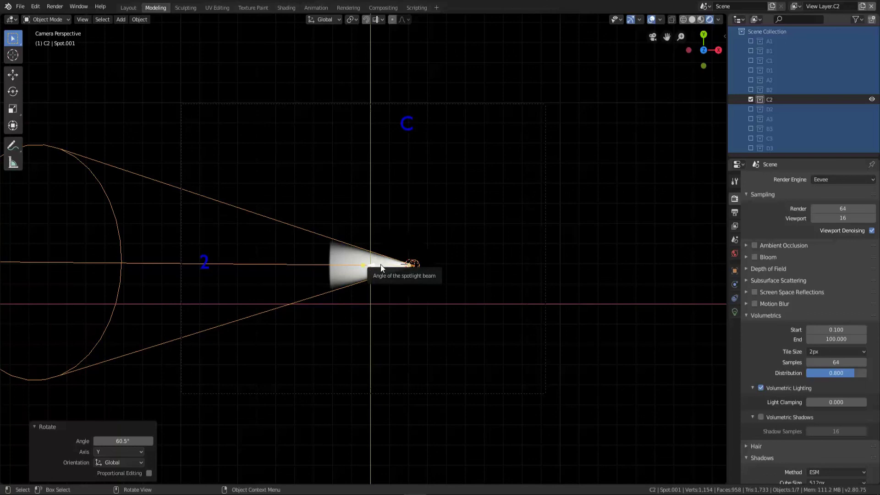
{"action": "key", "text": "g"}
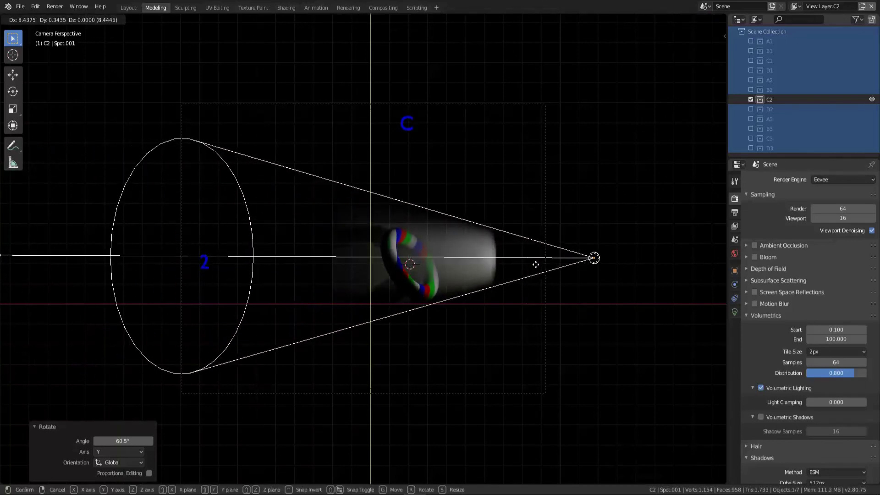
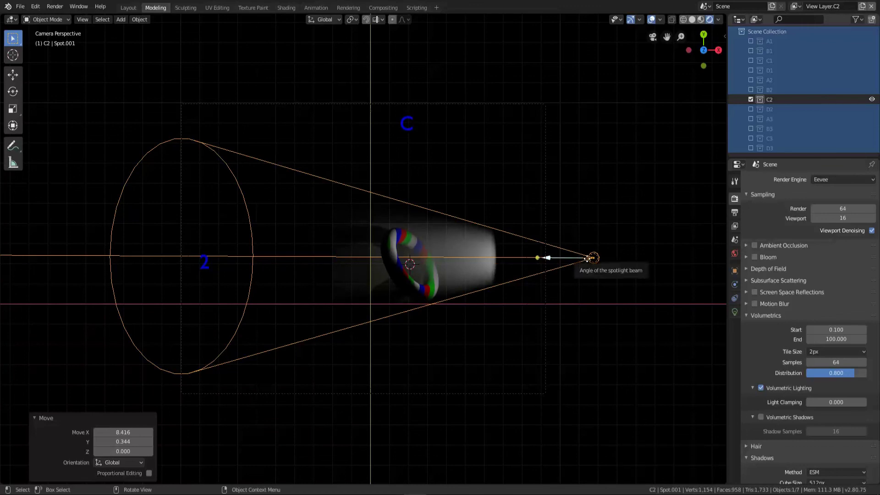
{"action": "key", "text": "g"}
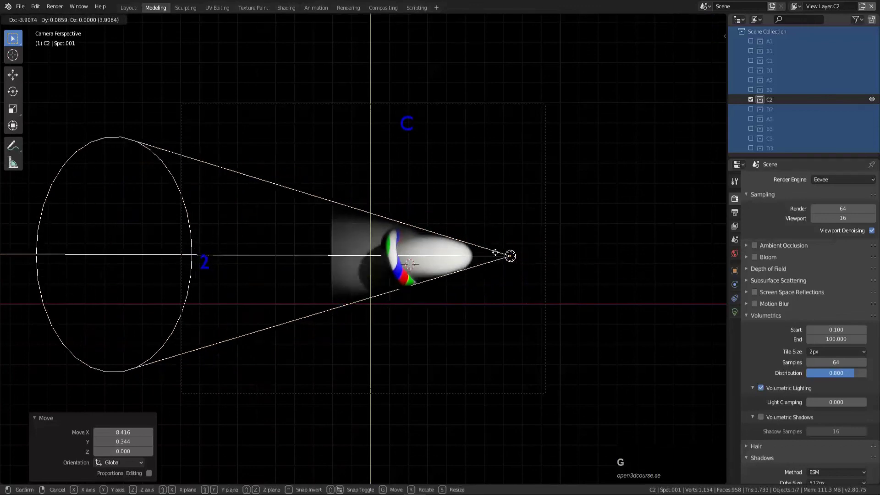
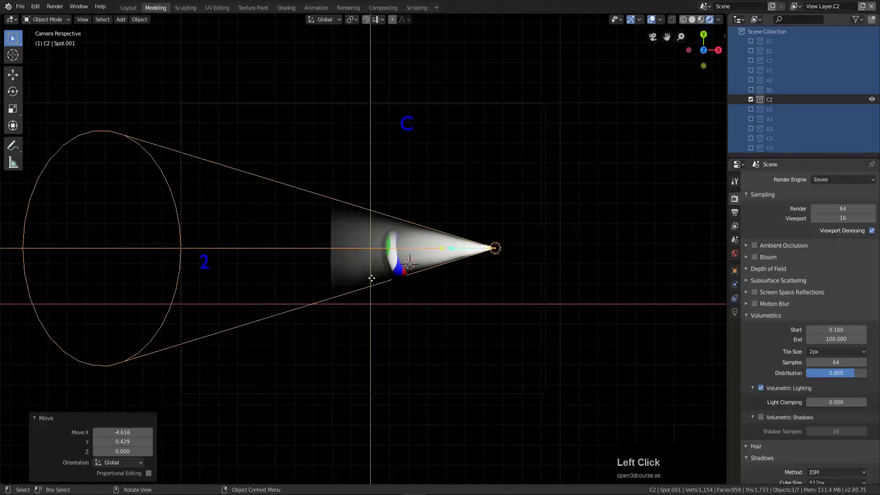
{"action": "key", "text": "r"}
{"action": "key", "text": "y"}
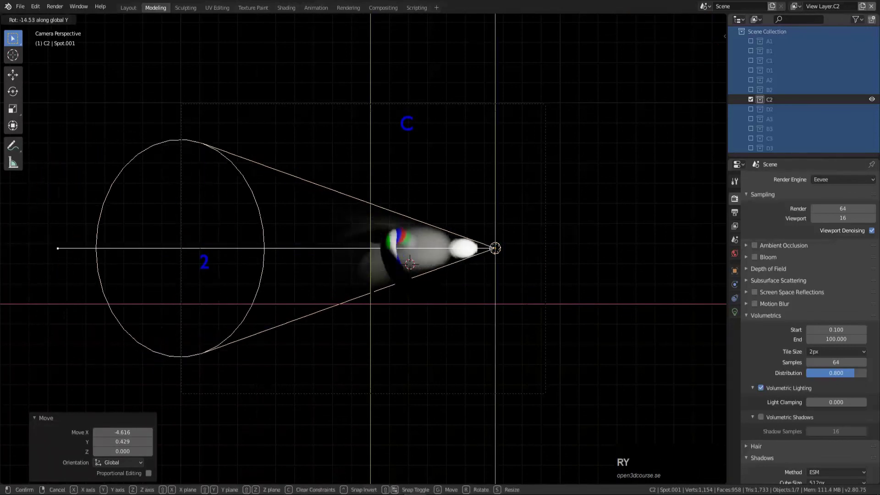
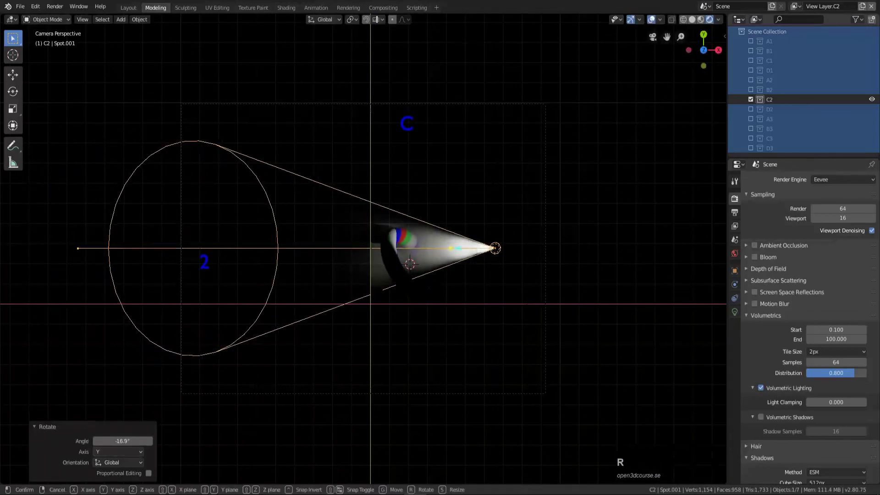
{"action": "key", "text": "Escape"}
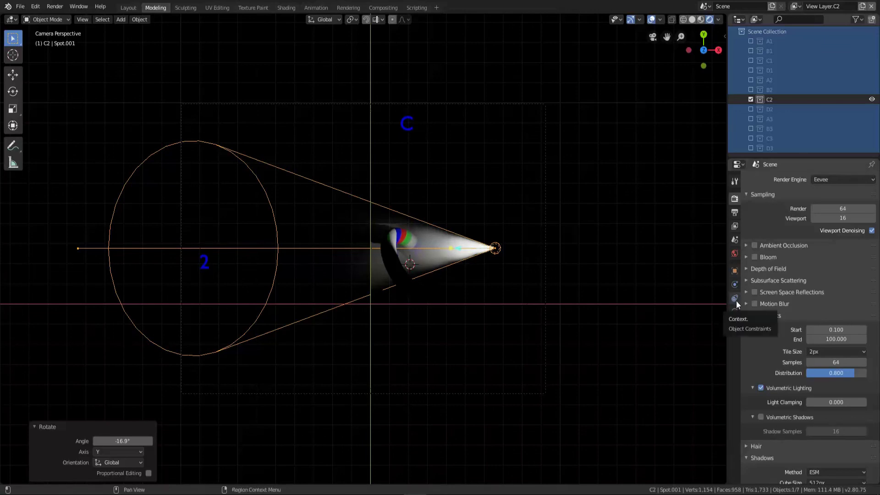
Add a Damped Track constraint to the spotlight targeting C2.torus along the -Z axis.
{"action": "left_click", "coordinate": [739, 304]}
{"action": "left_click", "coordinate": [774, 183]}
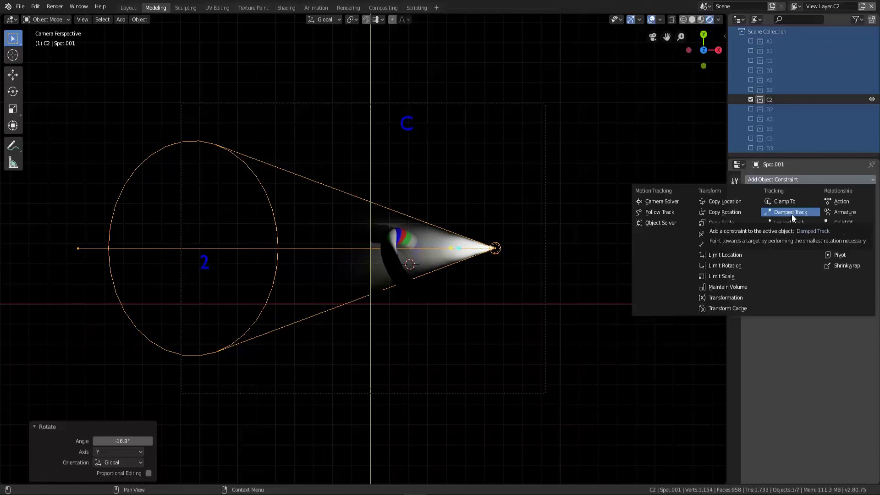
{"action": "left_click", "coordinate": [795, 218]}
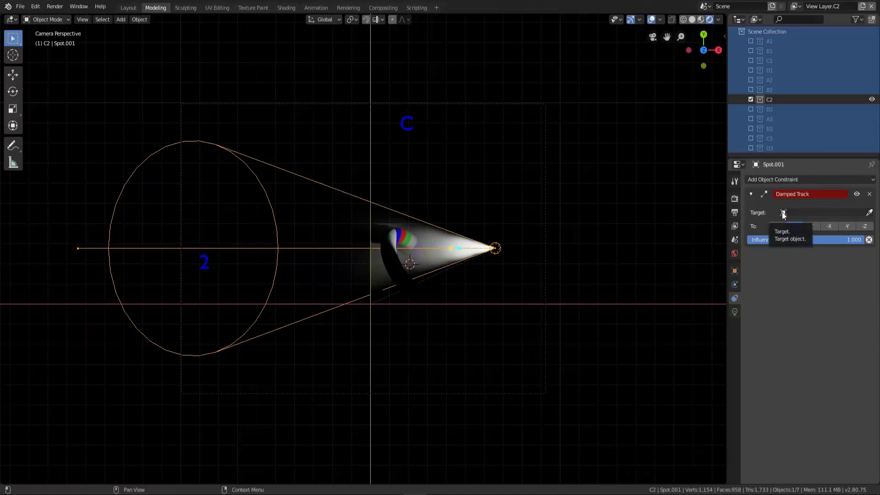
{"action": "left_click", "coordinate": [785, 216]}
{"action": "type", "text": "c2"}
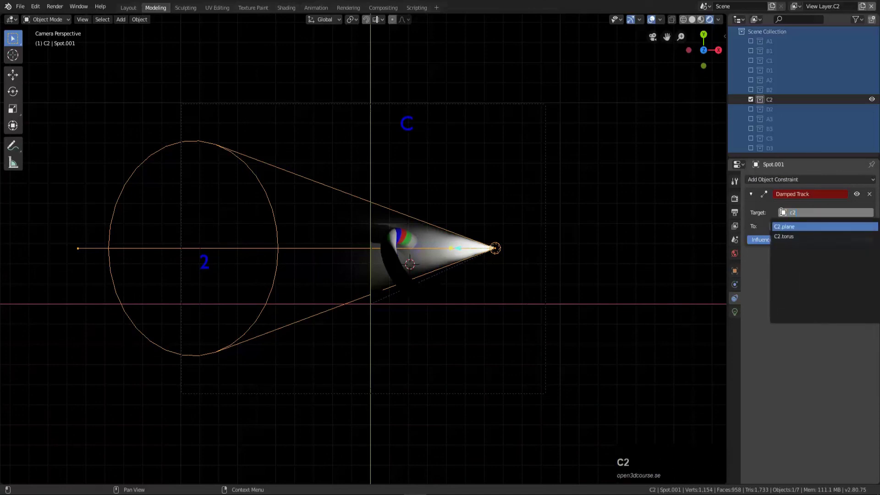
{"action": "left_click", "coordinate": [815, 241]}
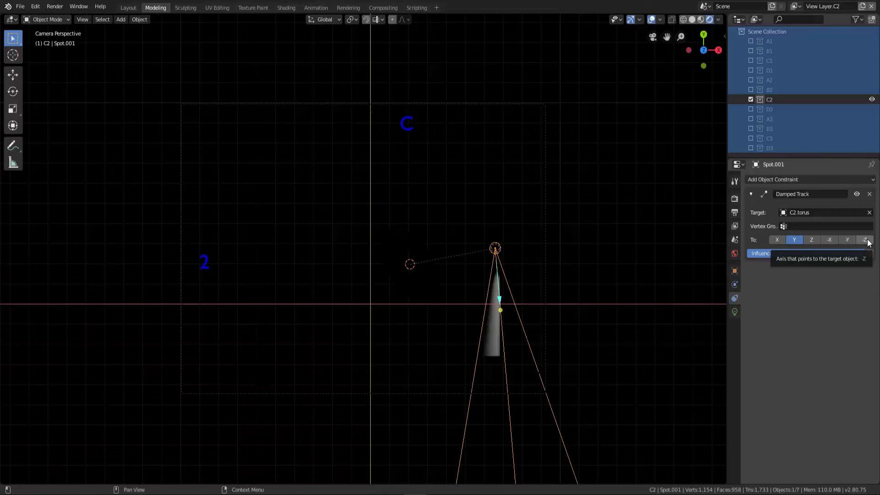
{"action": "left_click", "coordinate": [870, 242]}
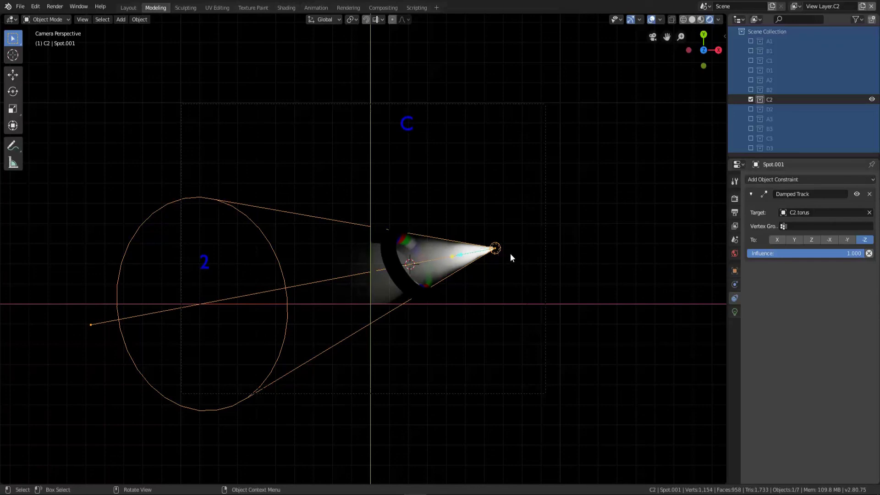
Move Spot.001 up and right, then render the volumetric cone hitting the torus.
{"action": "key", "text": "g"}
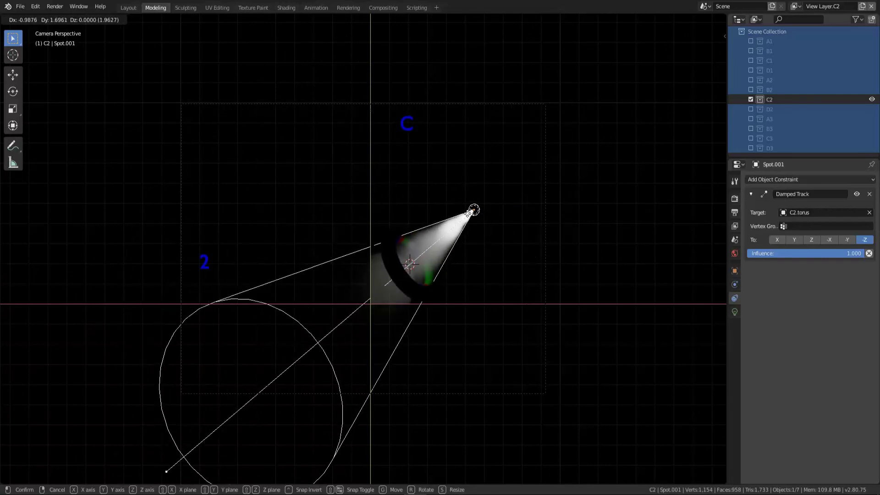
{"action": "left_click", "coordinate": [471, 221]}
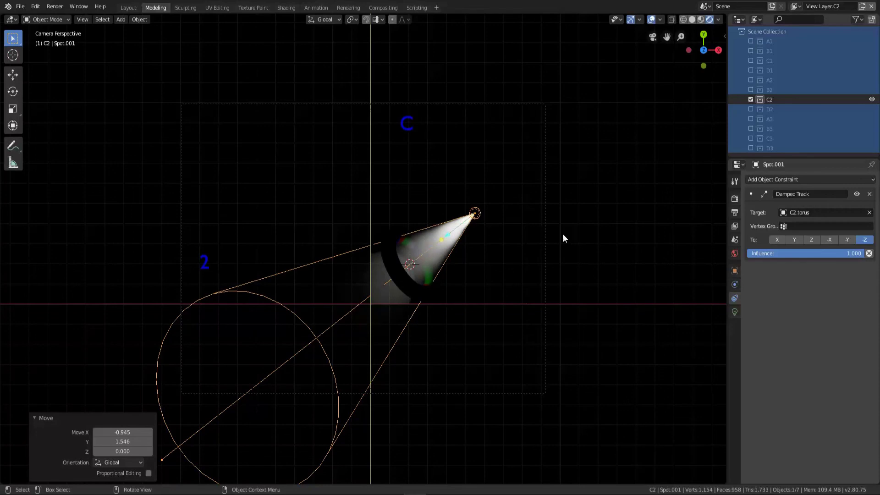
{"action": "key", "text": "F12"}
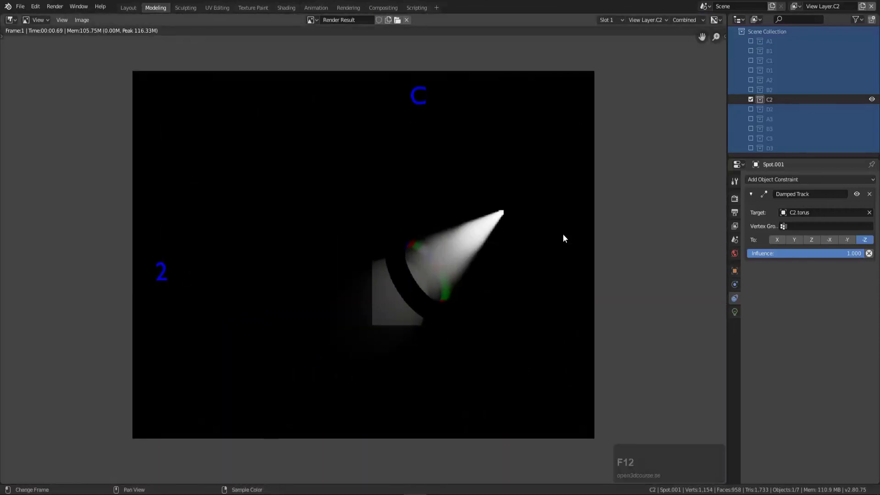